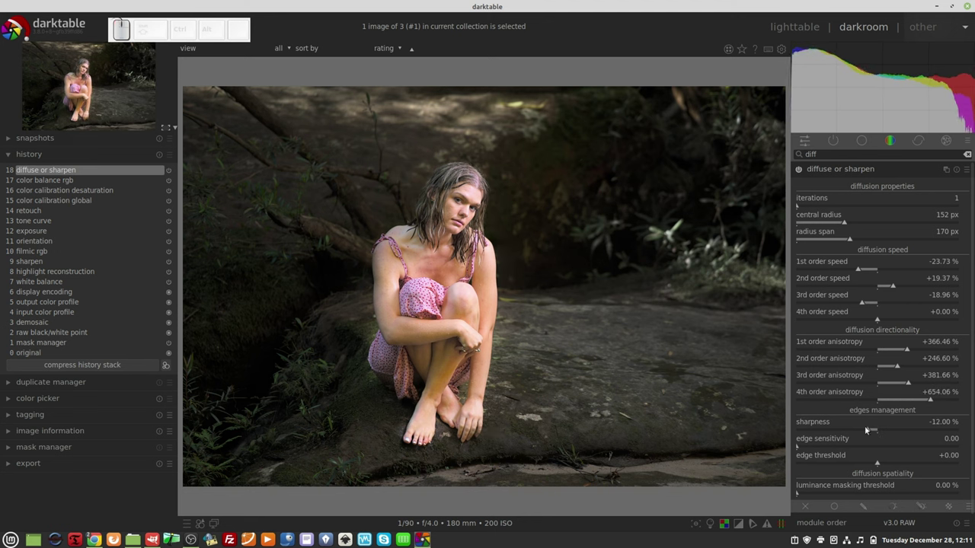
Tune diffuse or sharpen to edge sensitivity 1.37, edge threshold -0.73 and luminance masking 172%.
left_click_drag(840, 449, 913, 457)
left_click_drag(920, 468, 916, 449)
scroll("down", 3)
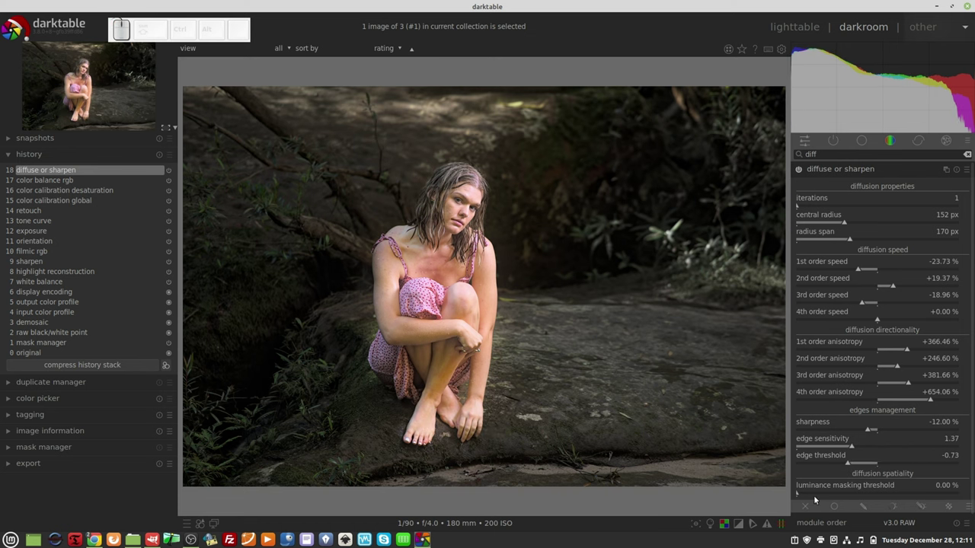
left_click_drag(821, 496, 887, 261)
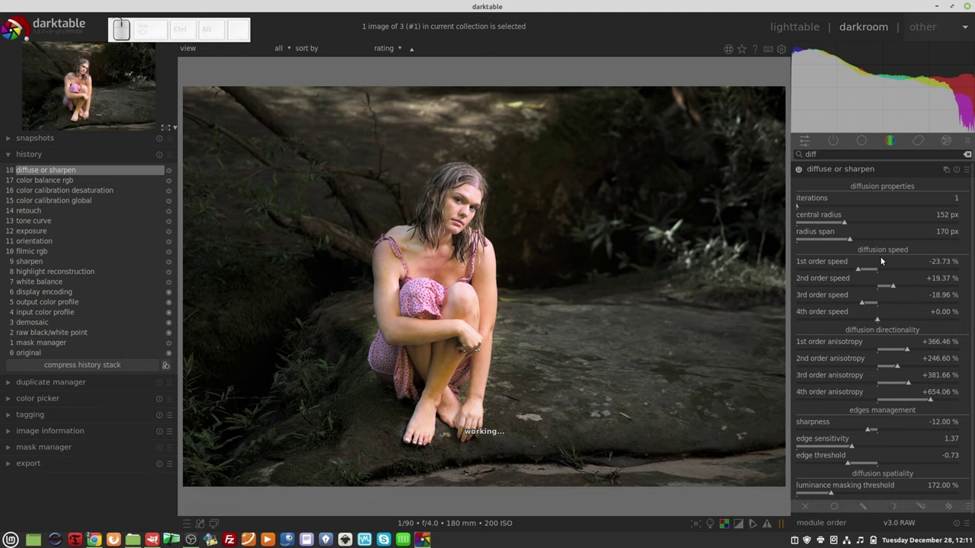
left_click(841, 172)
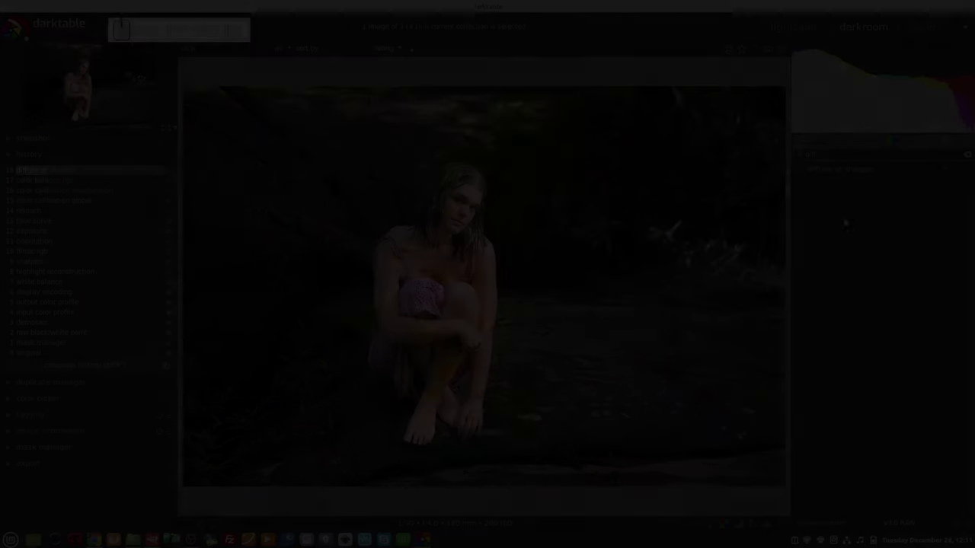
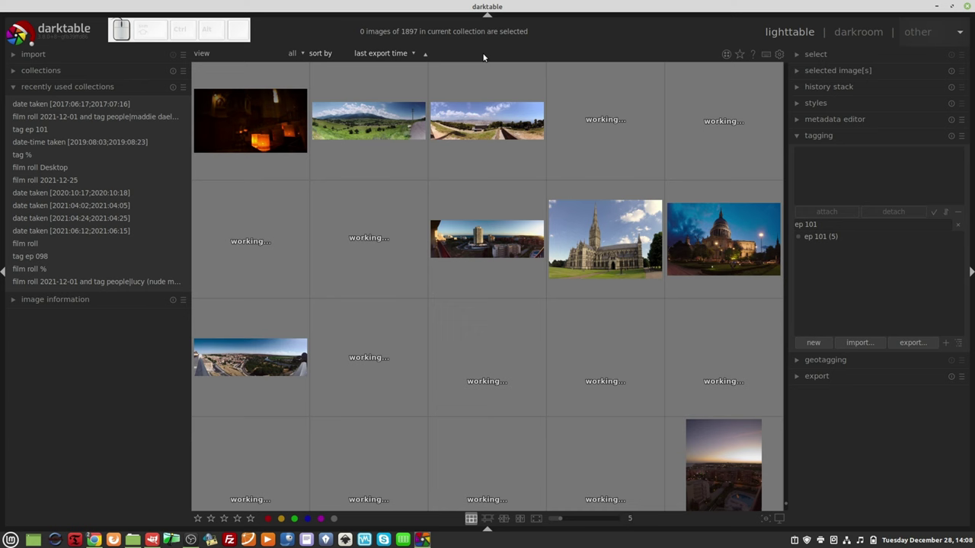
Sort the collection by last print time and bring the sort order list back up.
left_click(400, 56)
left_click(387, 65)
left_click(394, 54)
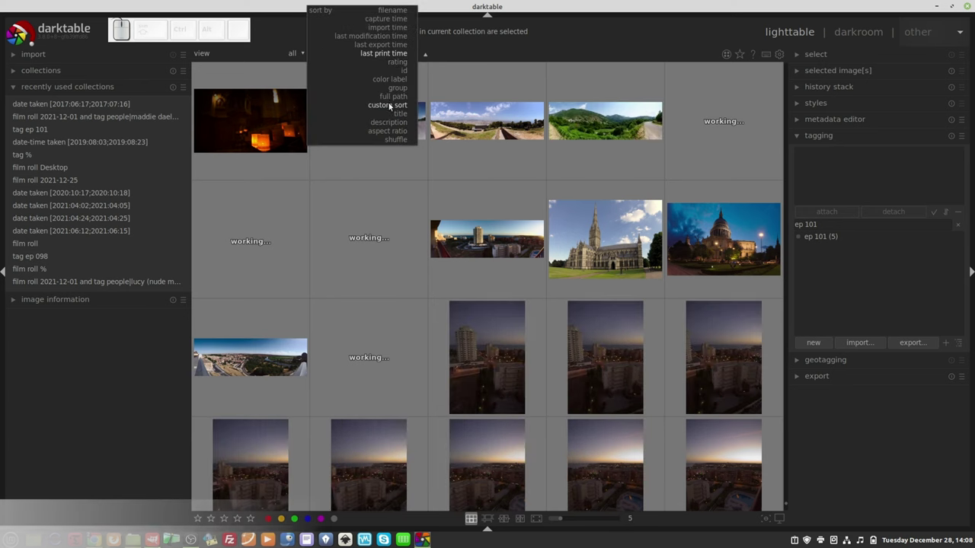